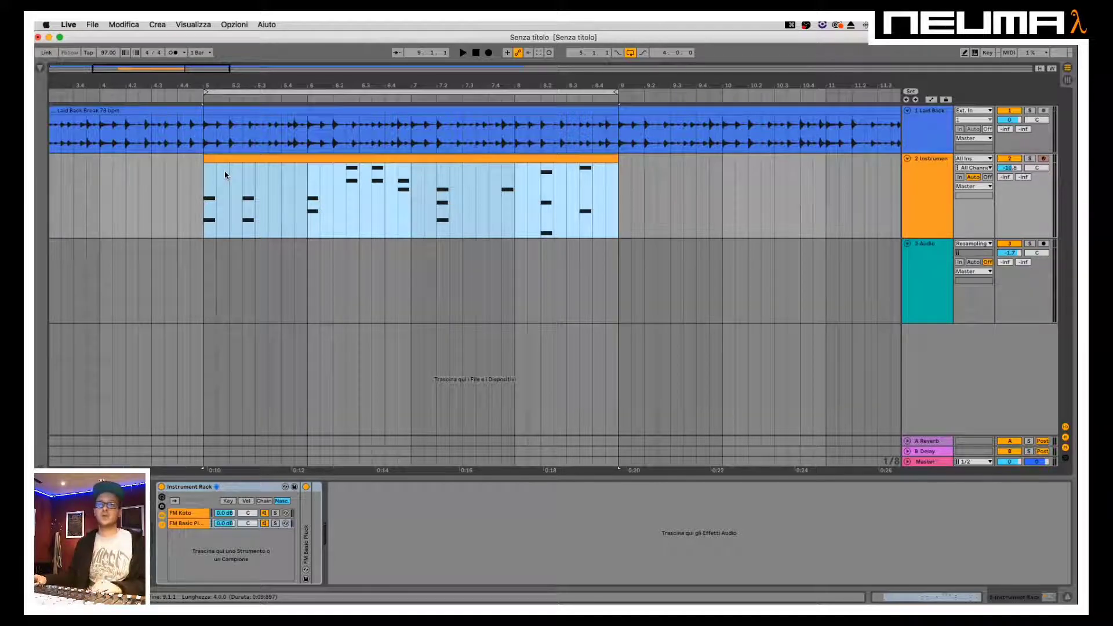
# Play the looped section to hear the drum break and instrument together
pyautogui.press('space')
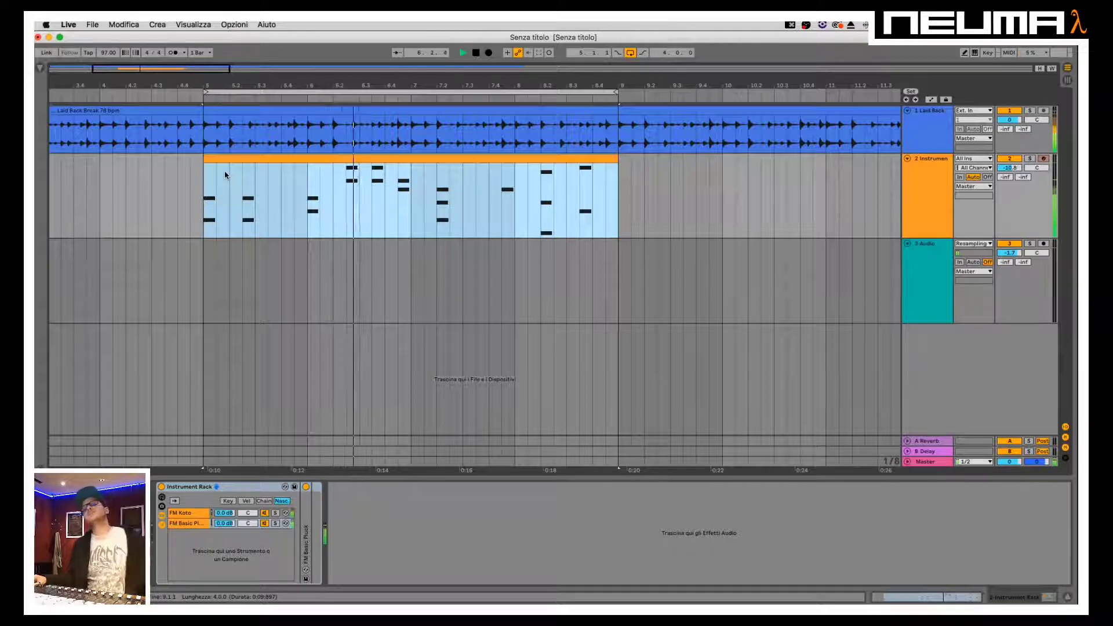
# Audition the Hybrid Reverb on the instrument track during playback, then stop
pyautogui.press('space')
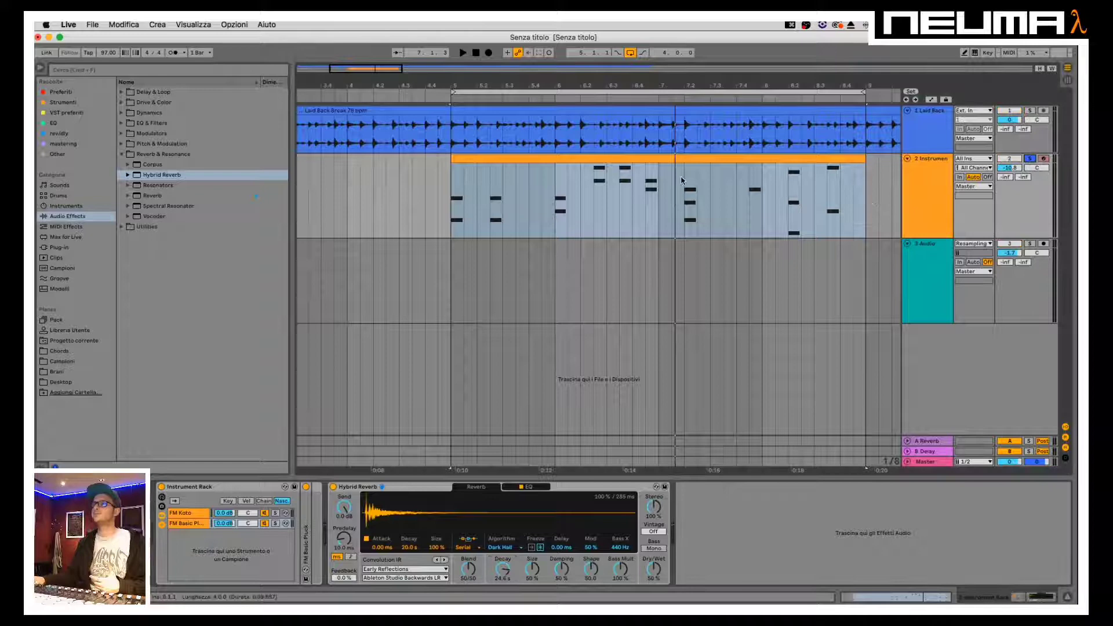
pyautogui.press('space')
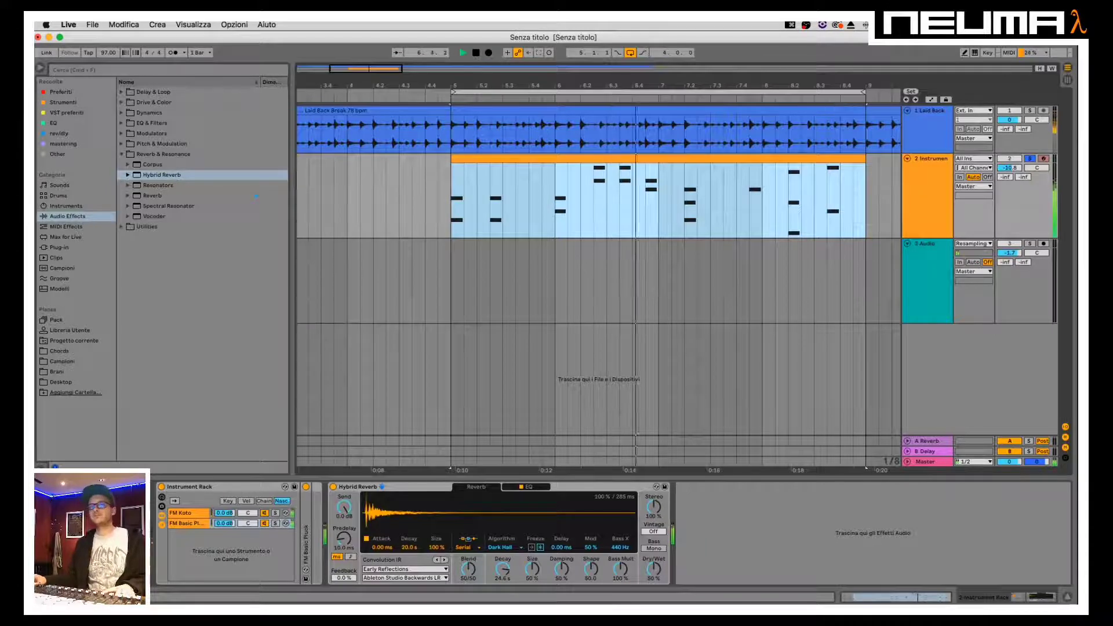
pyautogui.press('space')
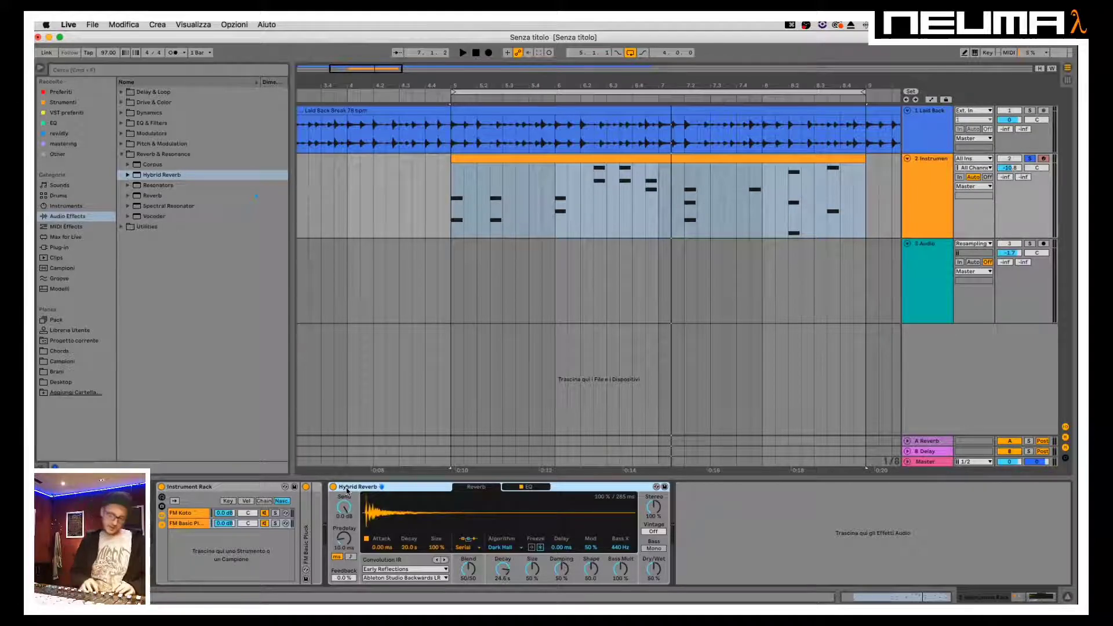
# Group the Hybrid Reverb into an Audio Effect Rack and duplicate its chain twice
pyautogui.press('super+g')
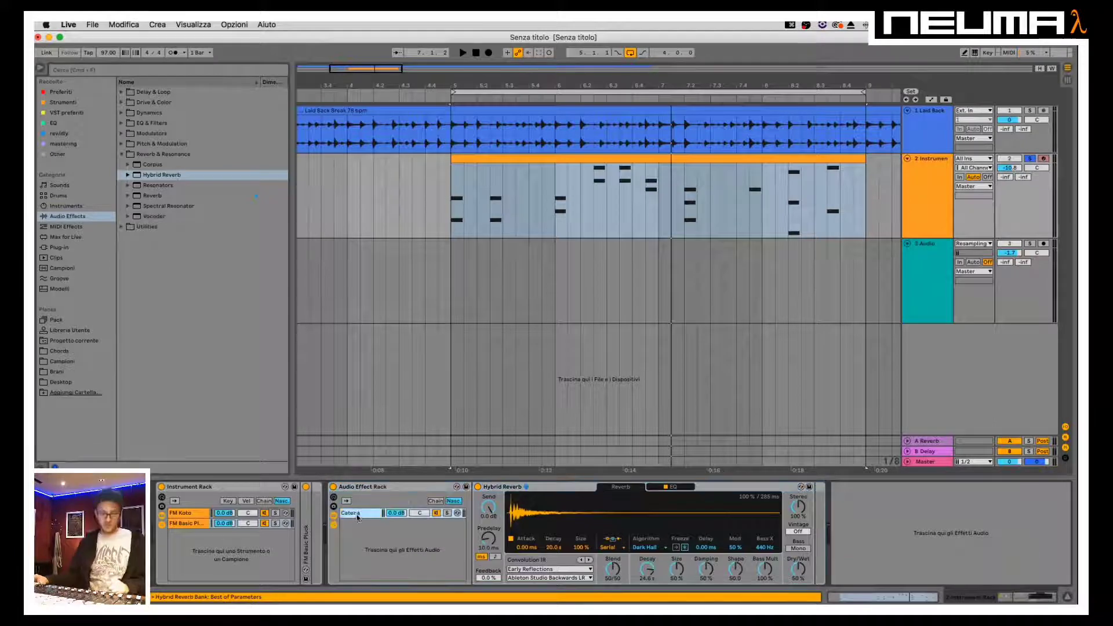
pyautogui.press('super+d')
pyautogui.press('super+d')
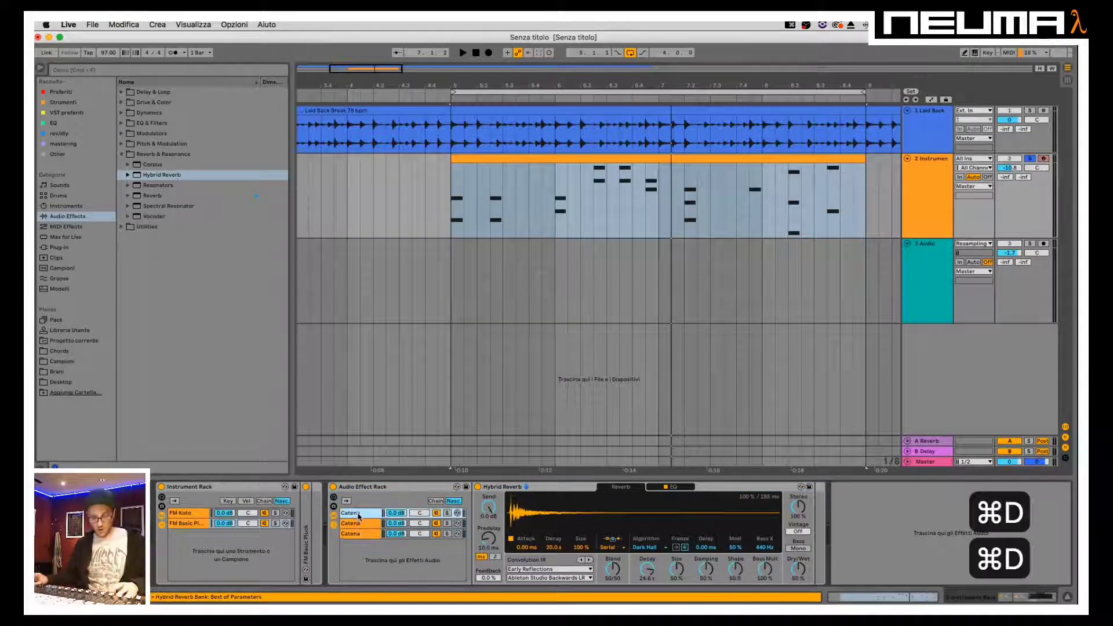
# Rename the first chain DRY and the second chain WET processed
pyautogui.press('super+r')
pyautogui.write('dry')
pyautogui.press('Return')
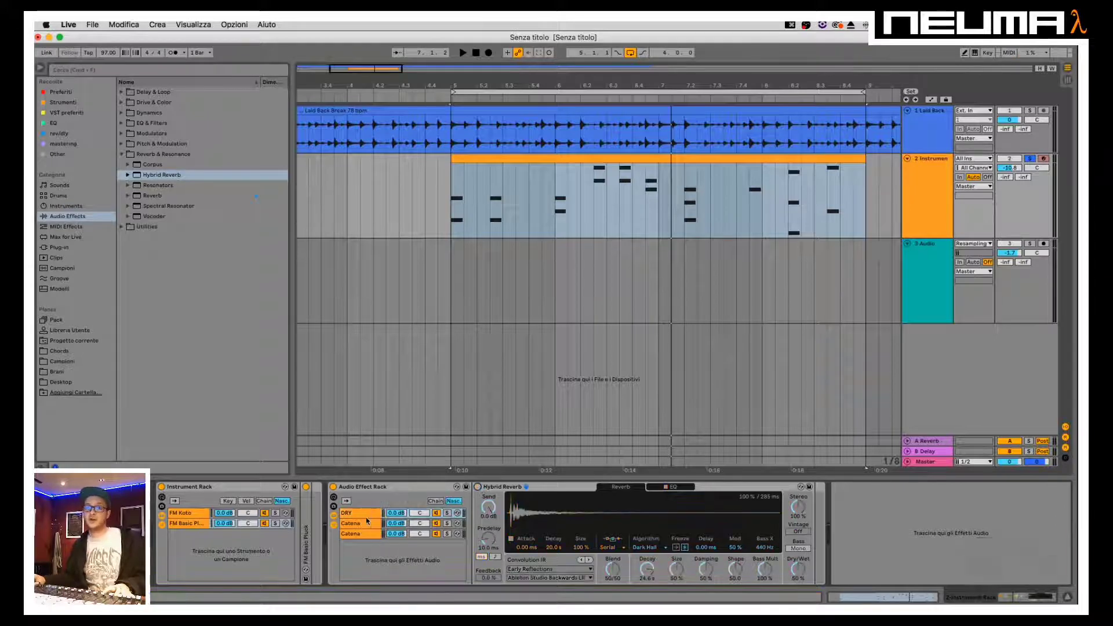
pyautogui.press('super+r')
pyautogui.write('rwet')
pyautogui.press('space')
pyautogui.write('processe')
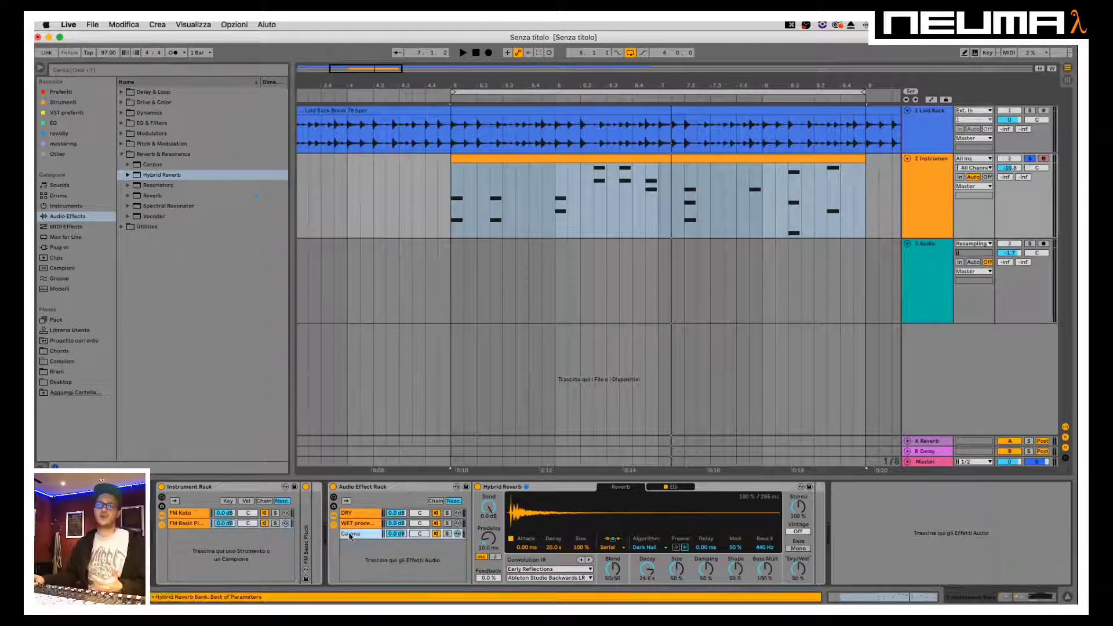
# Add a Compressor at about -23.8 dB threshold with makeup gain before the Hybrid Reverb and audition it
pyautogui.press('super+r')
pyautogui.press('super+w')
pyautogui.press('super+e')
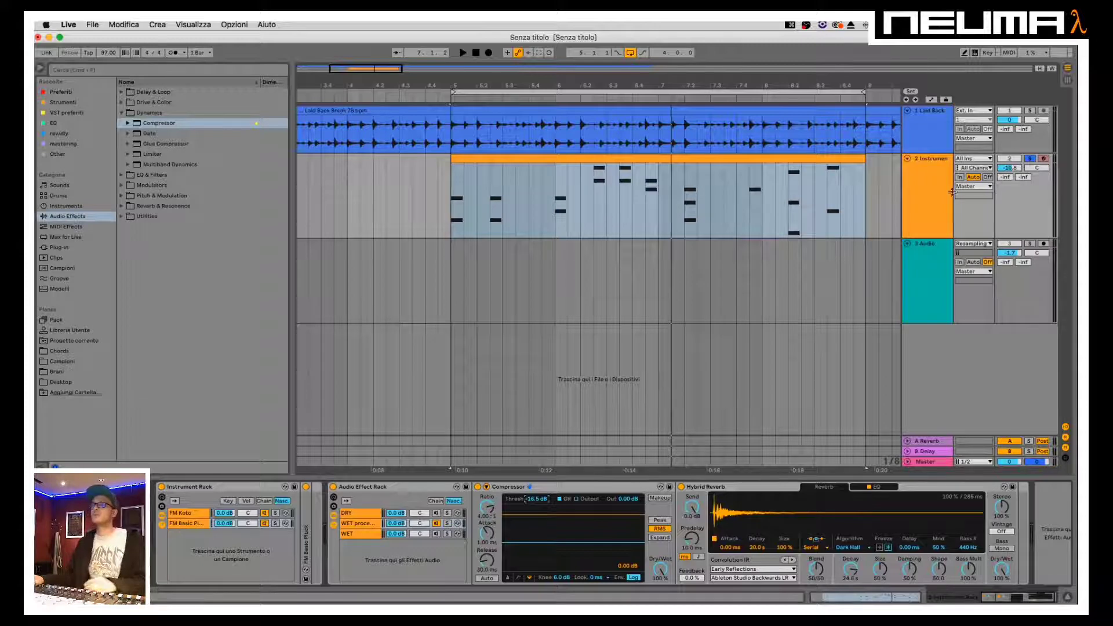
pyautogui.press('space')
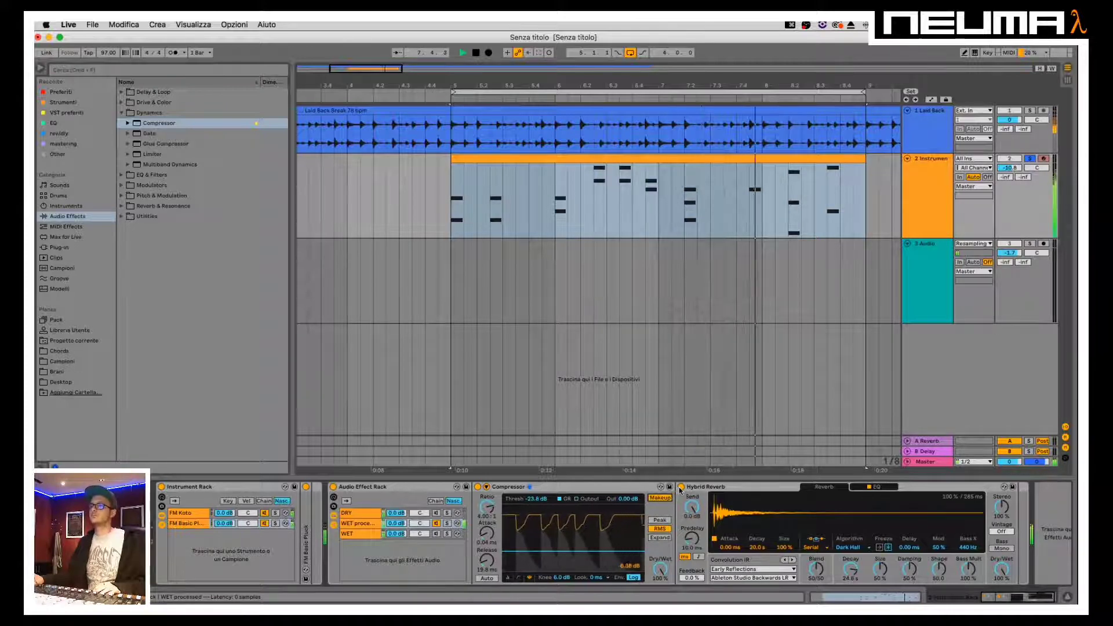
# Show the automation lanes and zoom in around the instrument clip's note starts
pyautogui.press('space')
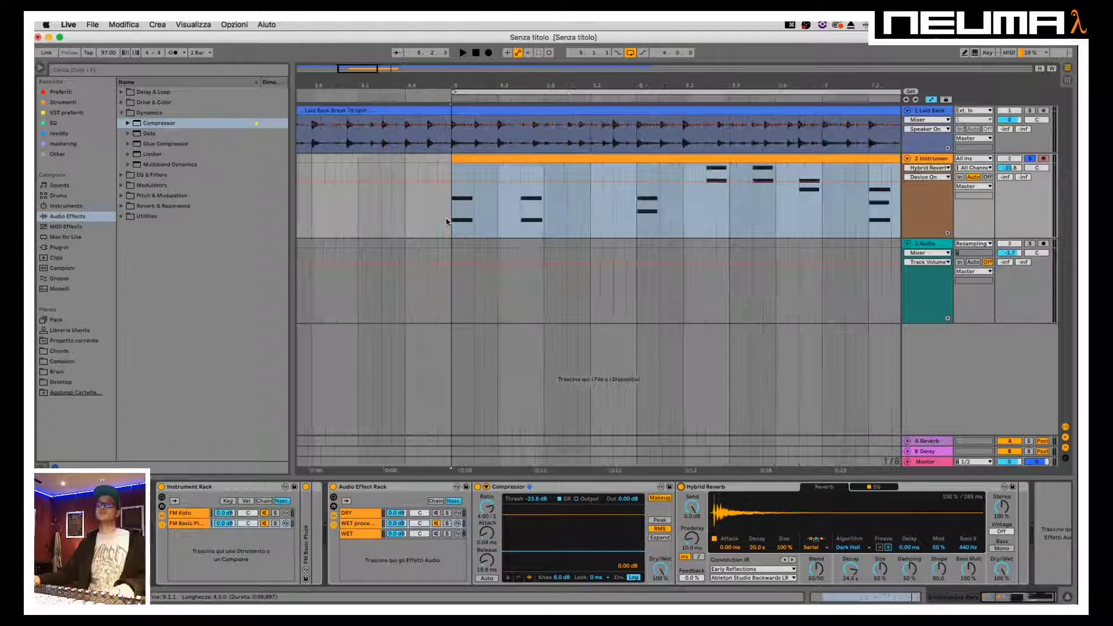
pyautogui.press('super+1')
pyautogui.press('super+1')
pyautogui.press('super+1')
pyautogui.press('super+1')
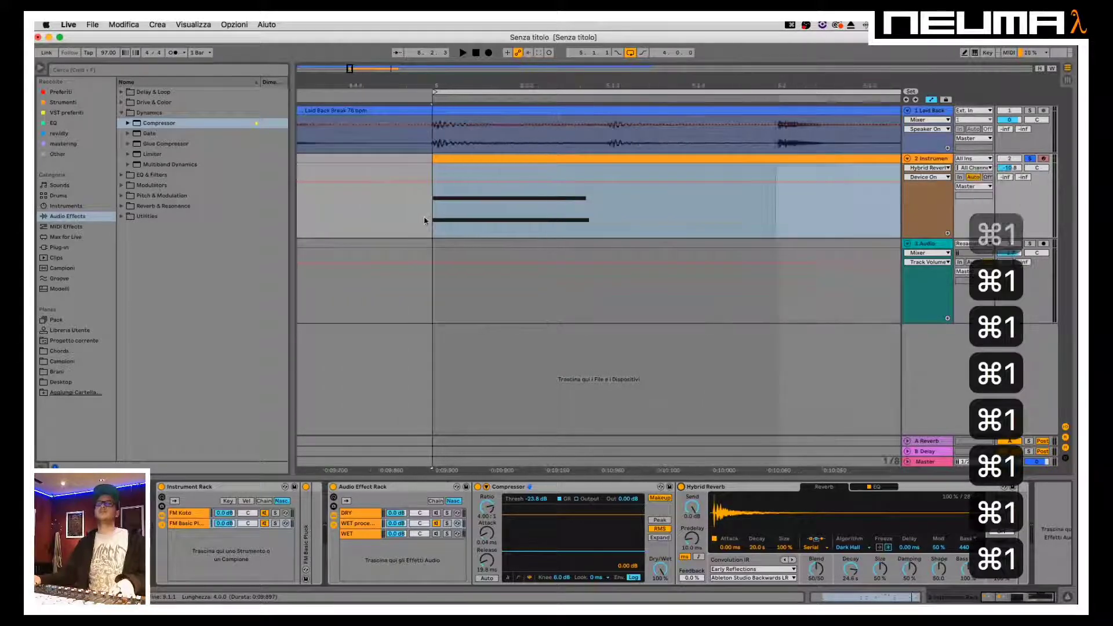
pyautogui.press('super+1')
pyautogui.press('super+1')
pyautogui.press('super+1')
pyautogui.press('super+1')
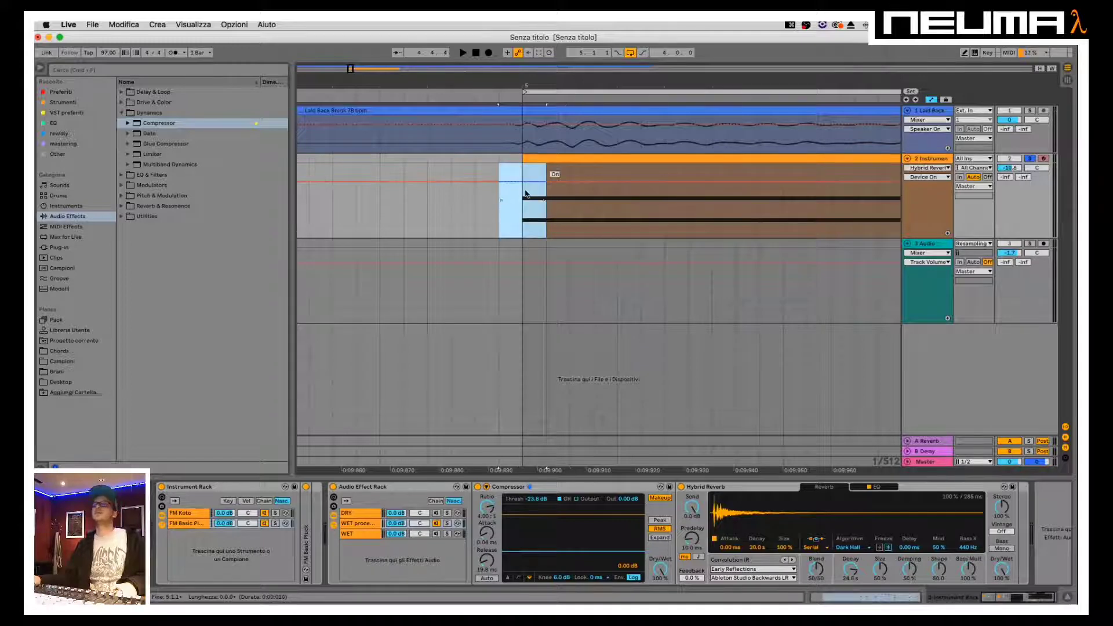
pyautogui.press('super+2')
pyautogui.press('super+2')
pyautogui.press('super+2')
pyautogui.press('super+2')
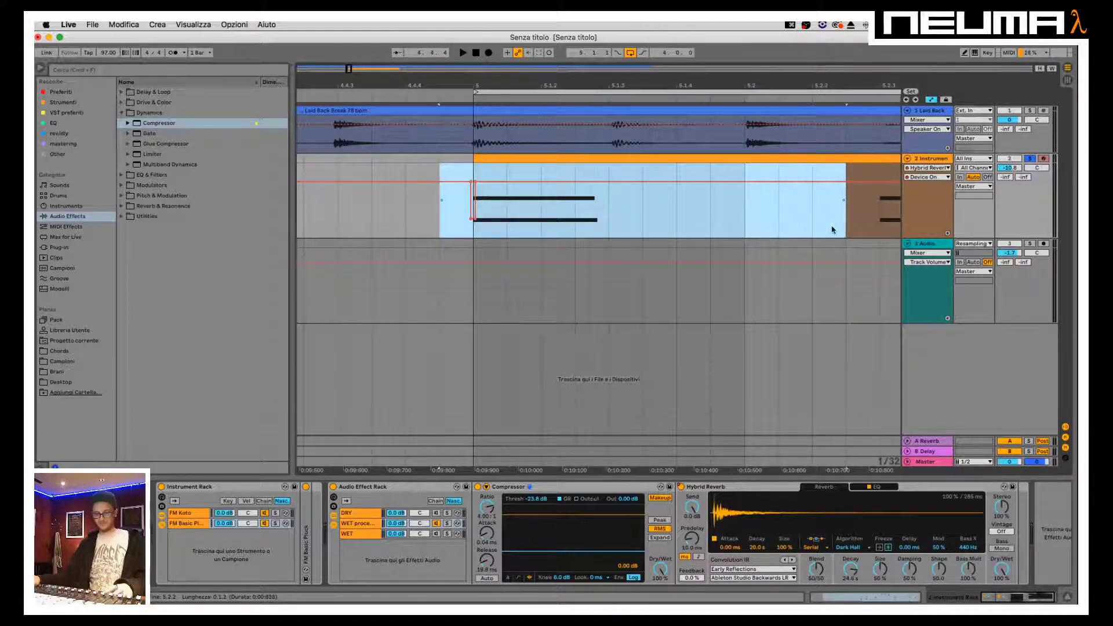
# Duplicate the sharp effect-automation jumps at note starts and audition the result
pyautogui.press('super+d')
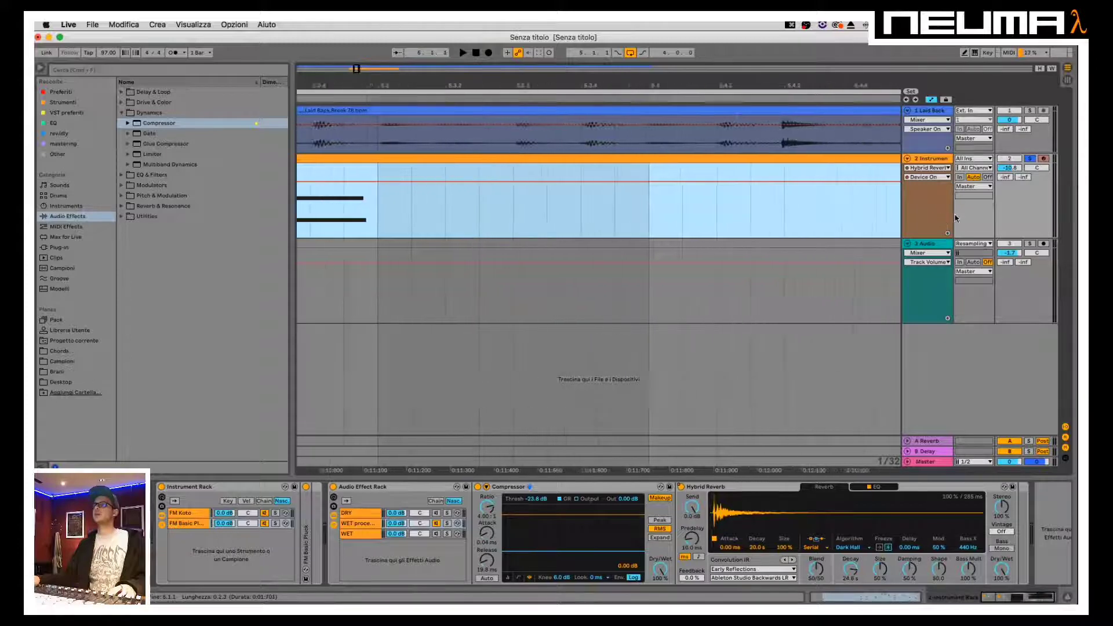
pyautogui.press('super+d')
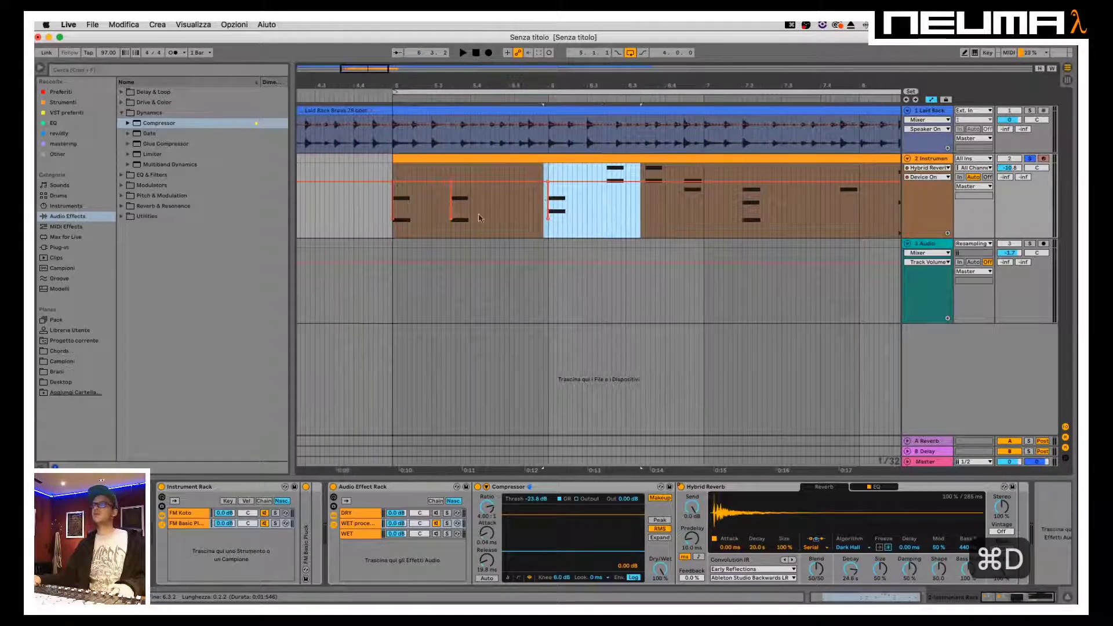
pyautogui.press('space')
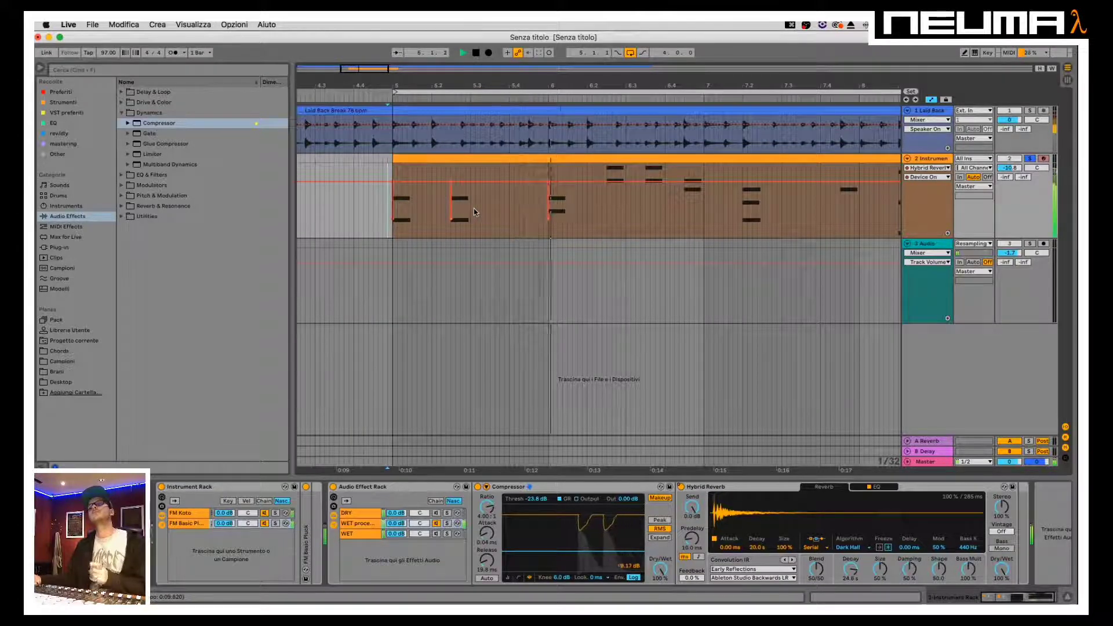
pyautogui.press('space')
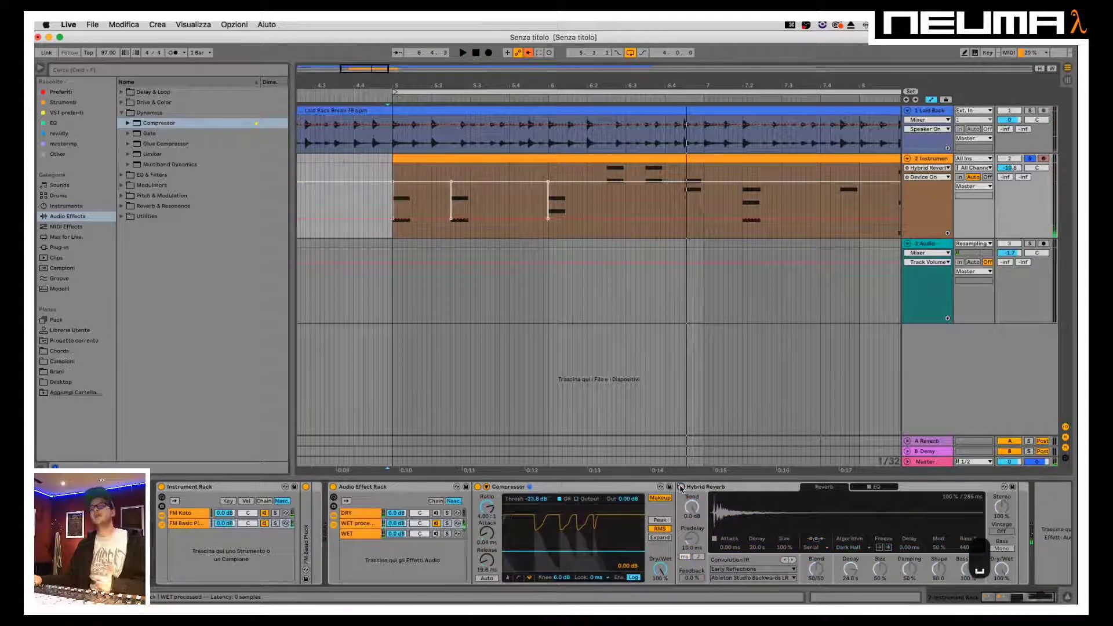
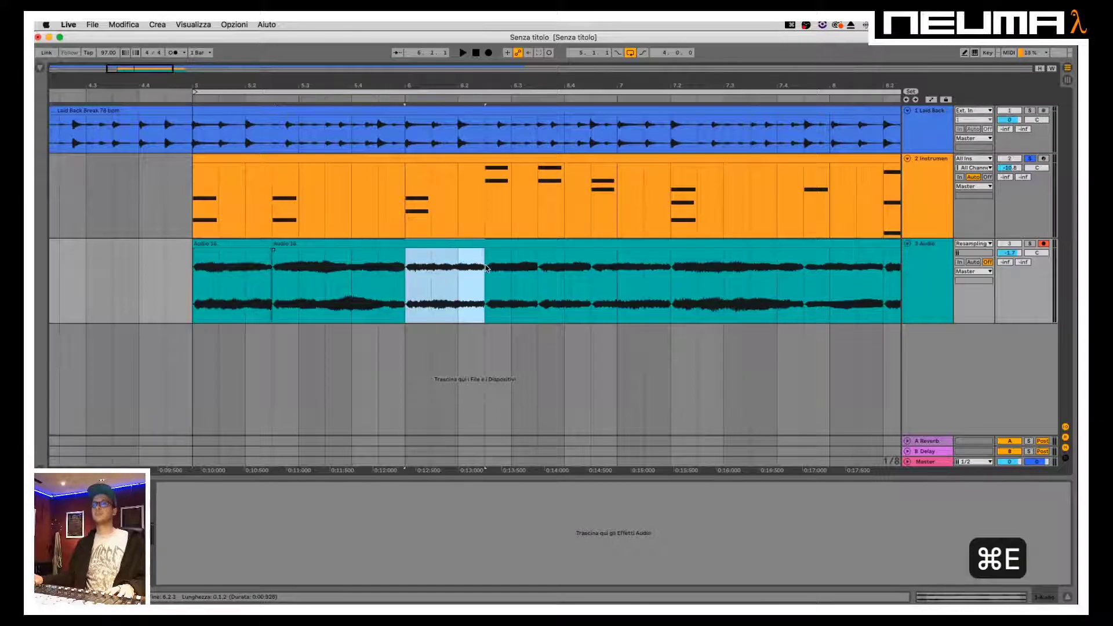
# Split the recorded audio into a separate clip at each instrument note
pyautogui.press('super+e')
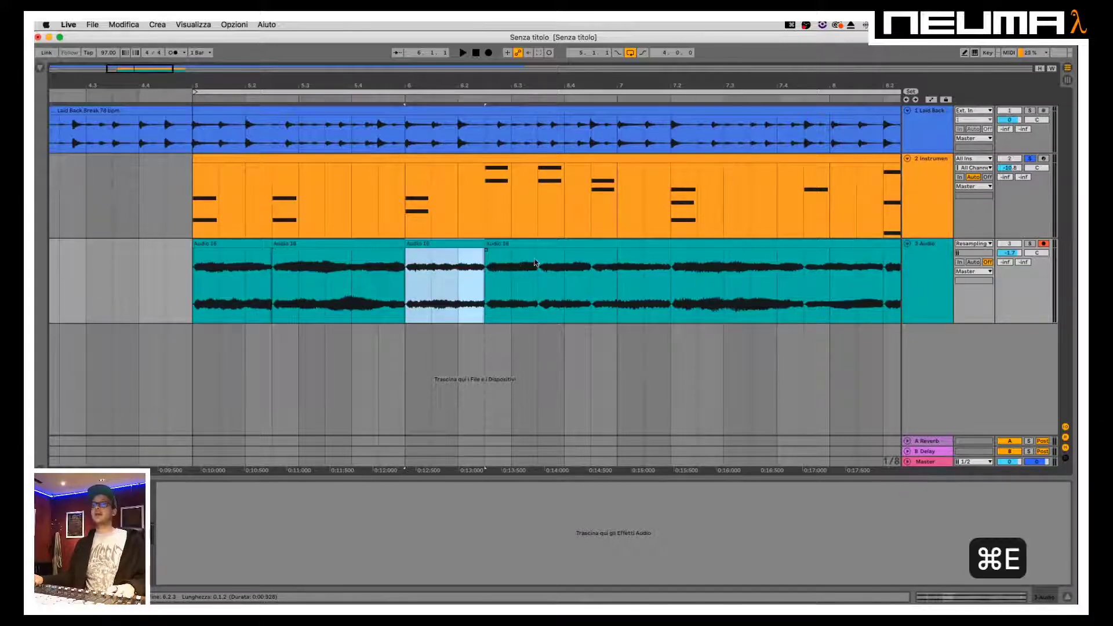
pyautogui.press('super+e')
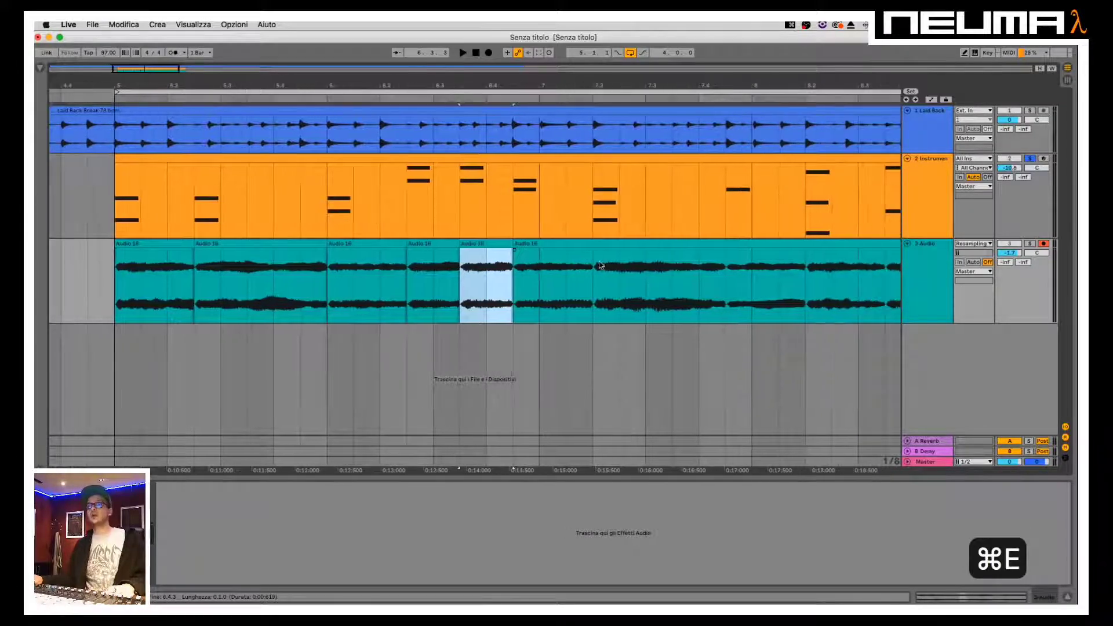
pyautogui.press('super+e')
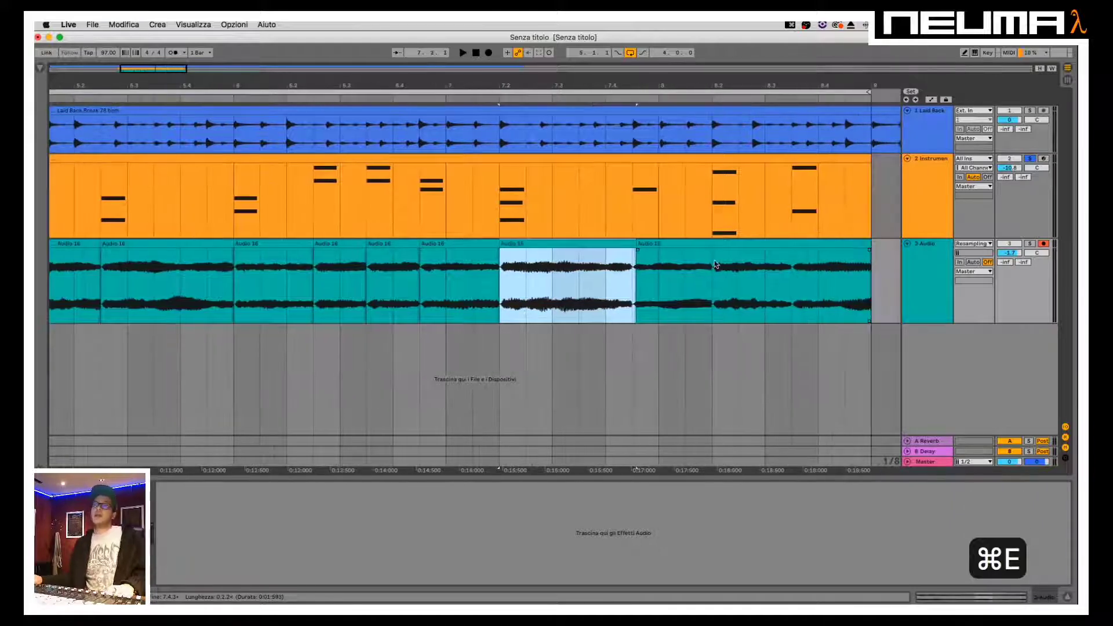
pyautogui.press('super+e')
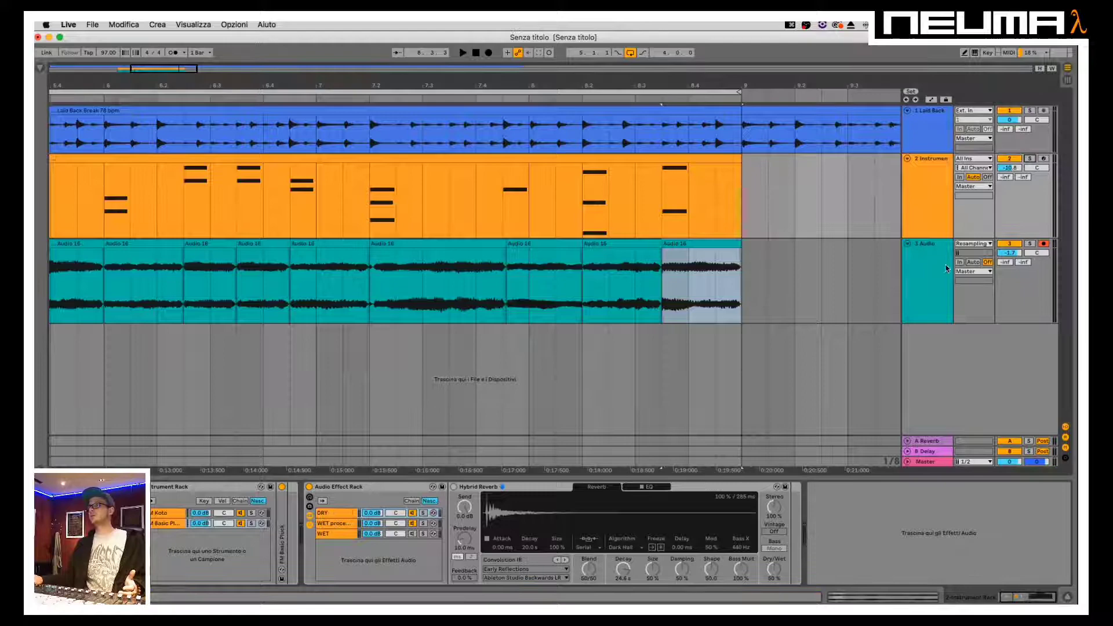
# Give each chopped audio clip a rising Track Volume fade-in curve, copying it across clips
pyautogui.press('a')
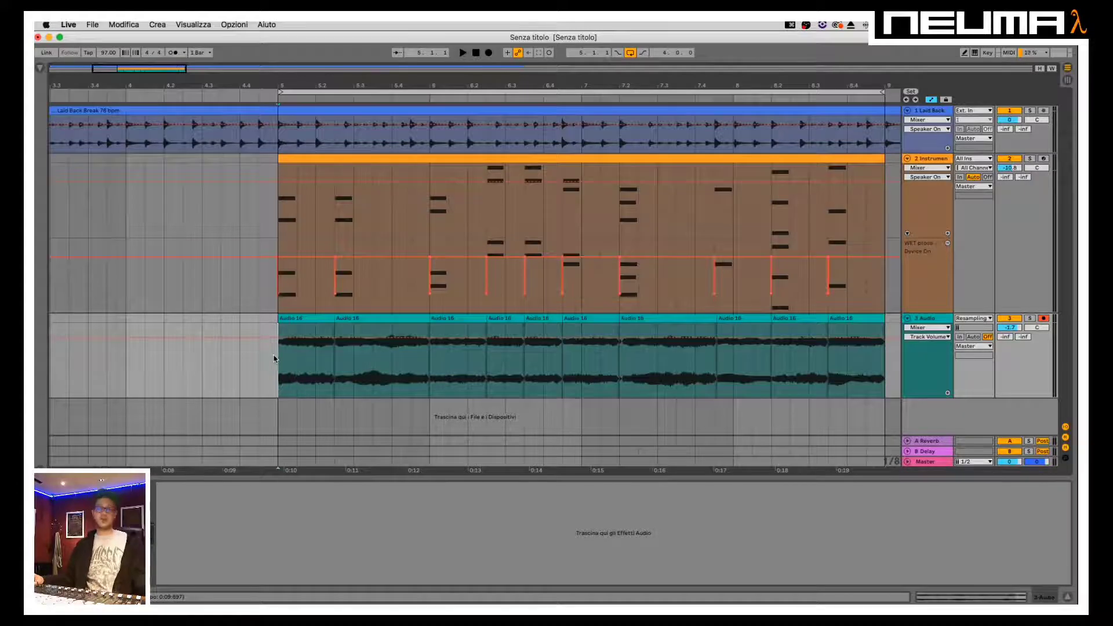
pyautogui.press('space')
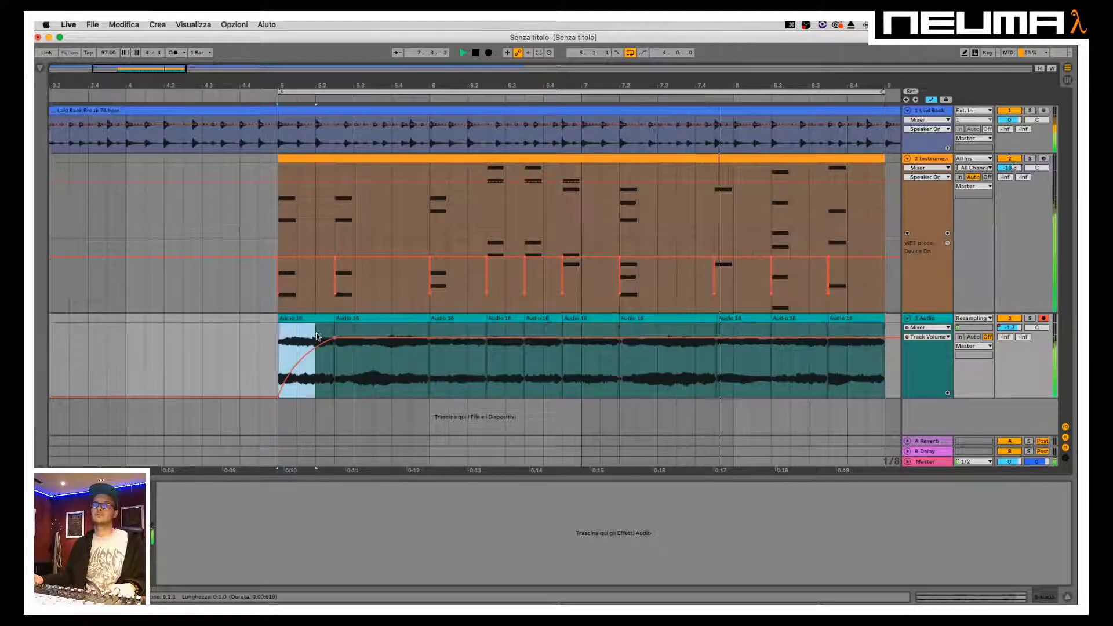
pyautogui.press('super+c')
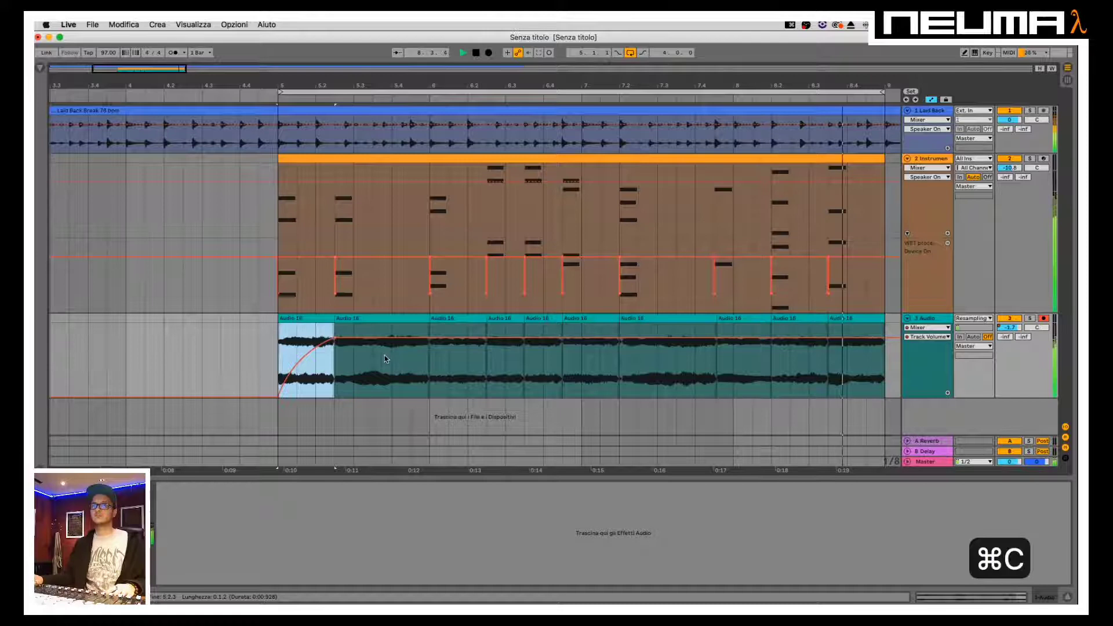
pyautogui.press('super+v')
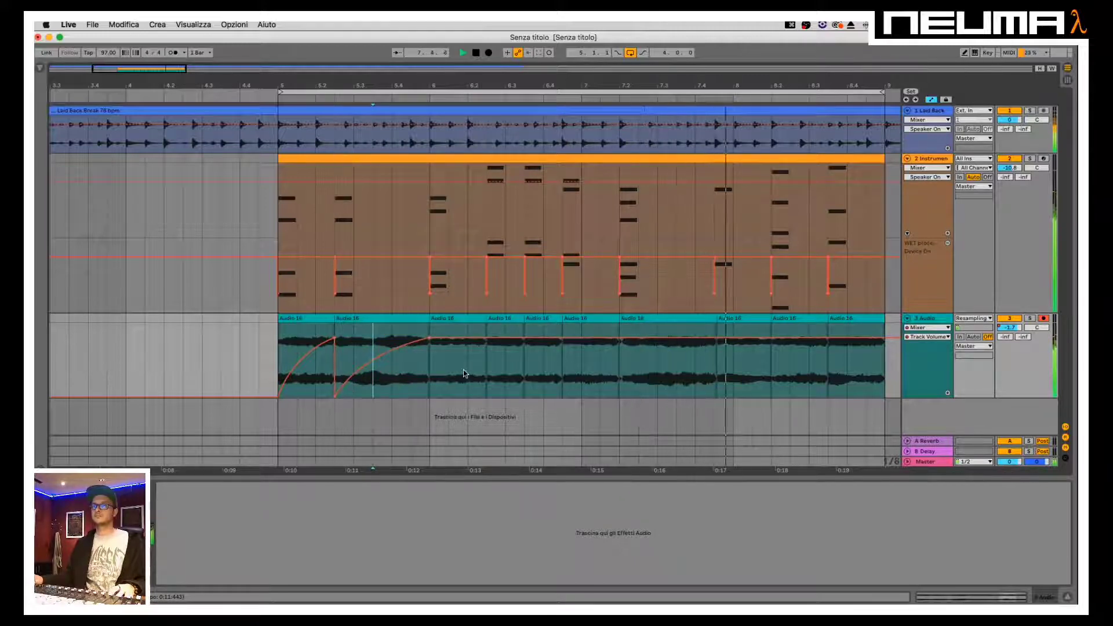
pyautogui.press('super+v')
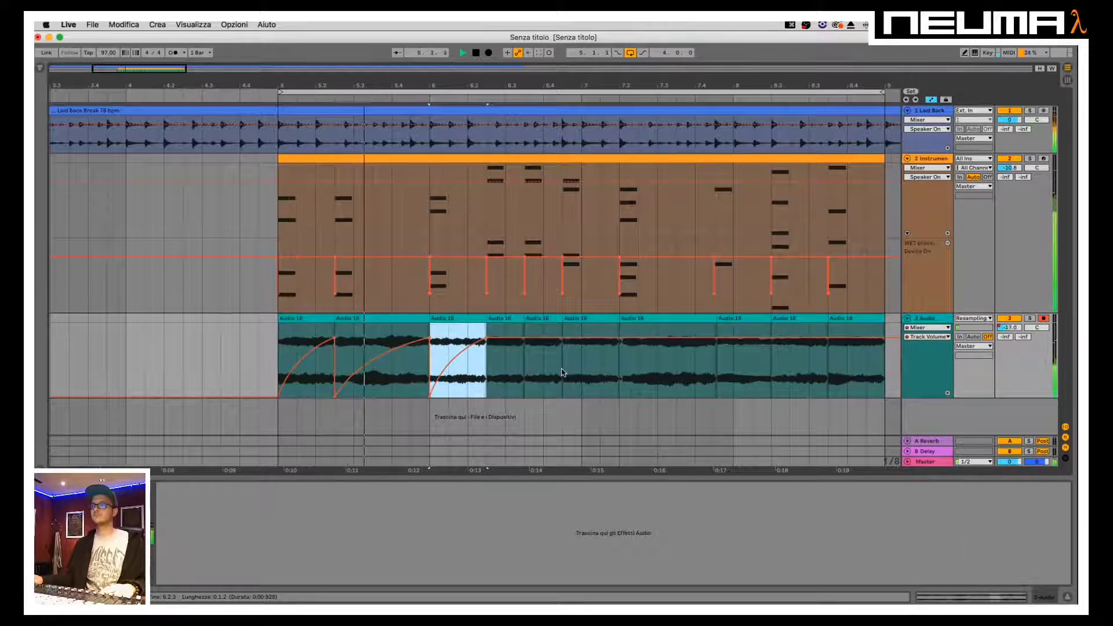
pyautogui.press('super+v')
pyautogui.press('super+v')
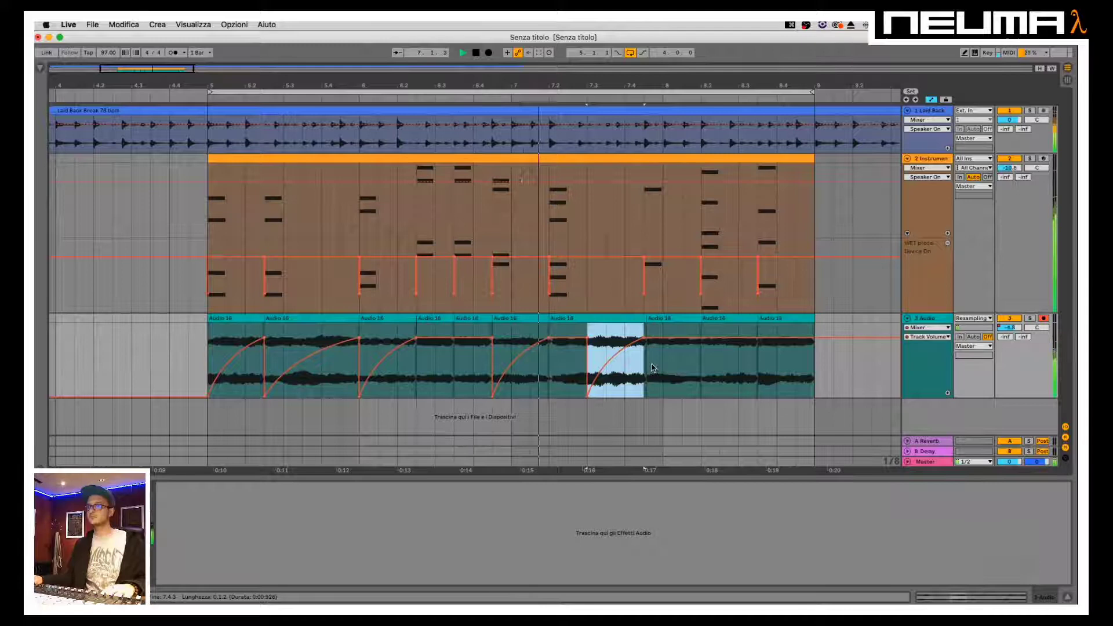
pyautogui.press('super+d')
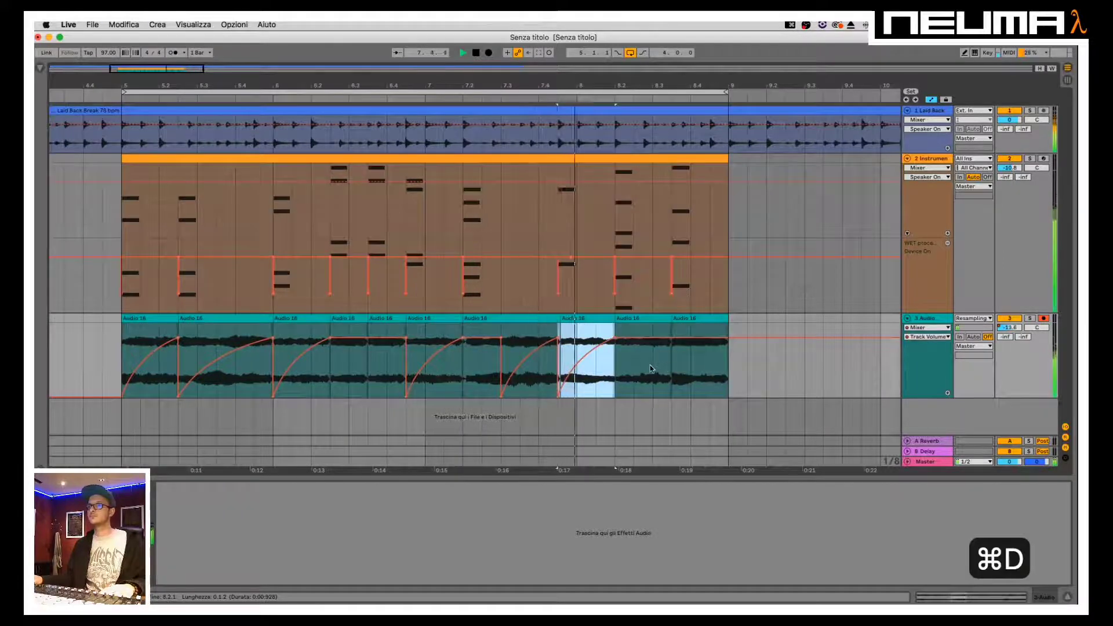